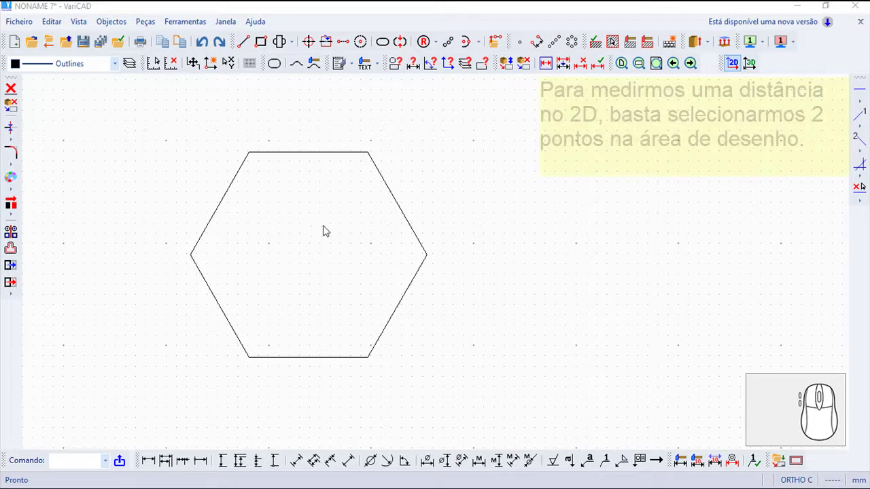
Step: Start Distância 2D from Objectos > Controlar and pick the hexagon's lower-left vertex first
left_click(118, 27)
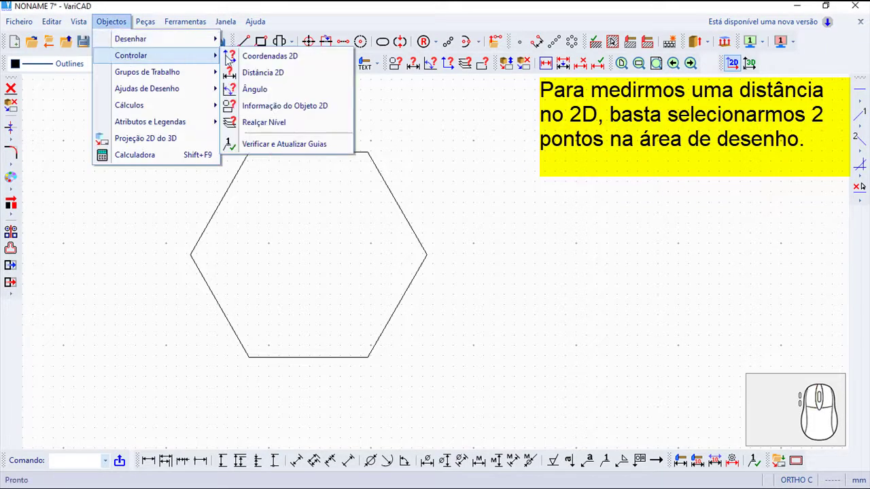
left_click(269, 81)
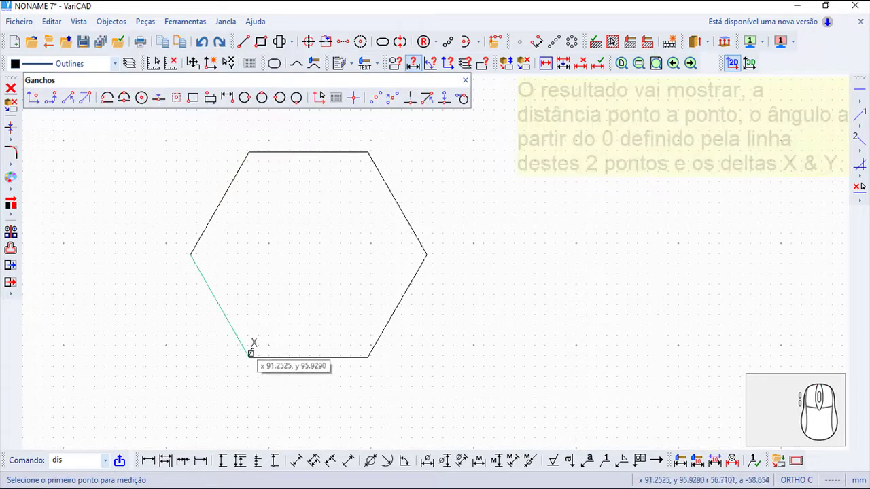
left_click(310, 41)
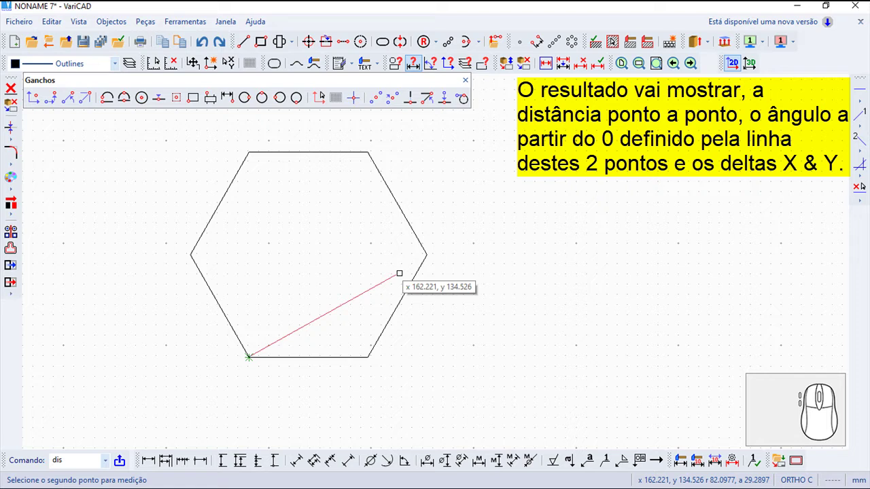
Step: Measure to the right vertex: distance 100, angle 30, deltas 86.60254 and 50, then OK
left_click(309, 40)
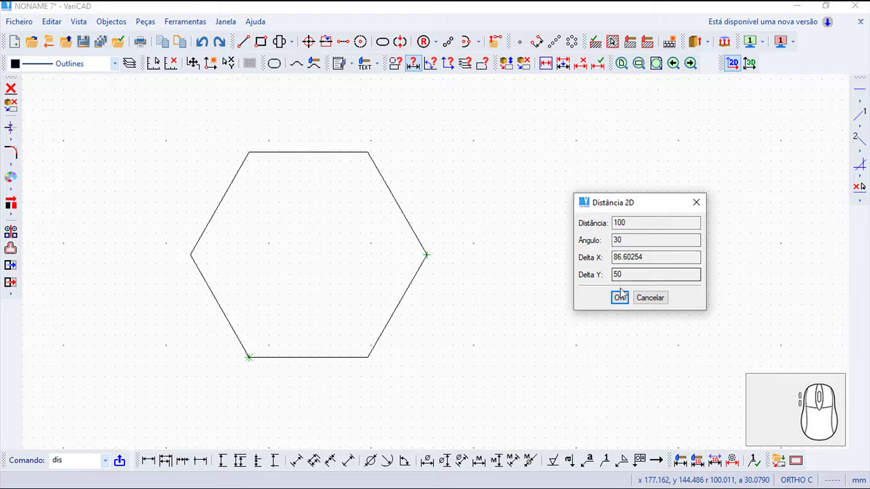
left_click(628, 303)
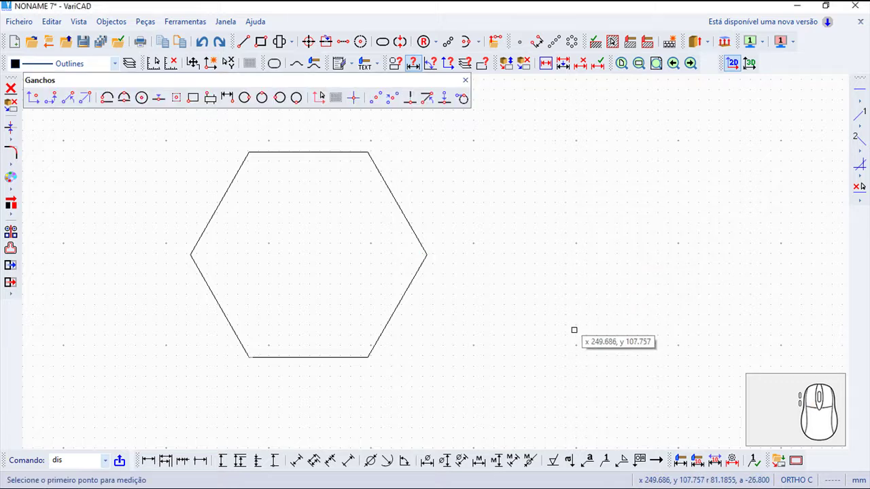